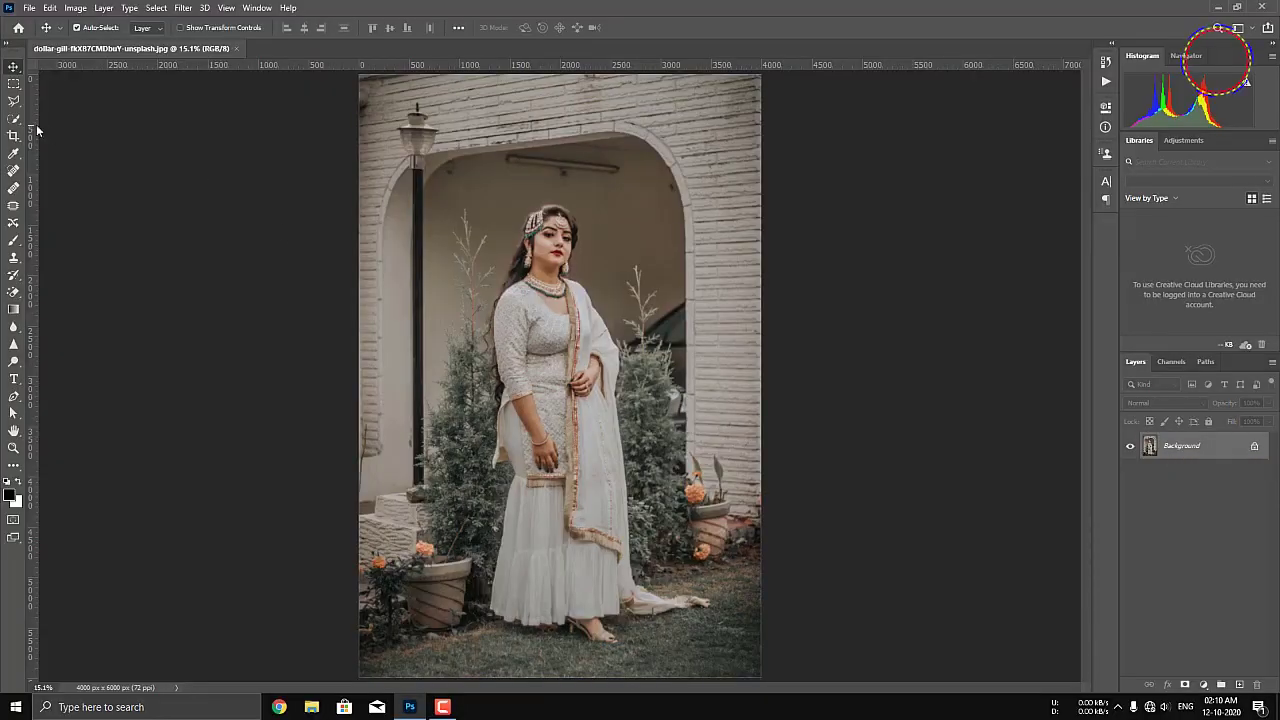
Step: Choose the Quick Selection Tool, unlock the Background into Layer 0, and start selecting the dress bodice
{"action": "right_click", "coordinate": [15, 128]}
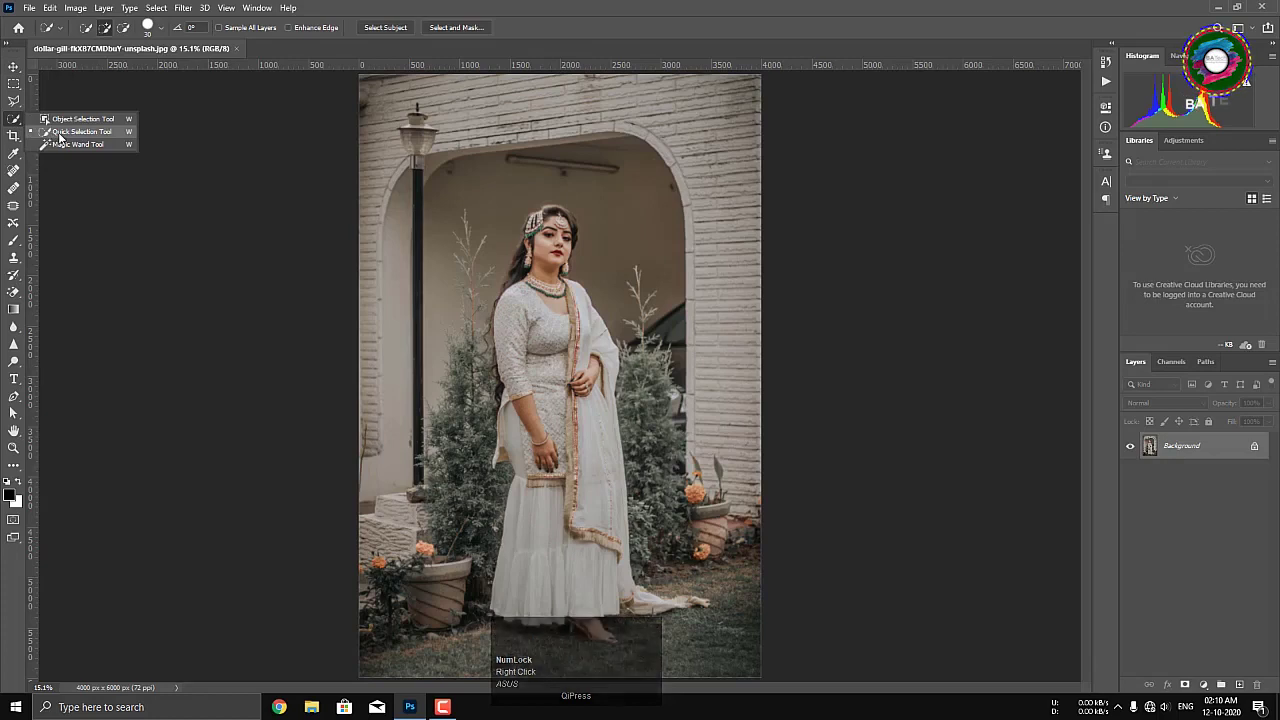
{"action": "left_click", "coordinate": [62, 138]}
{"action": "right_click", "coordinate": [564, 386]}
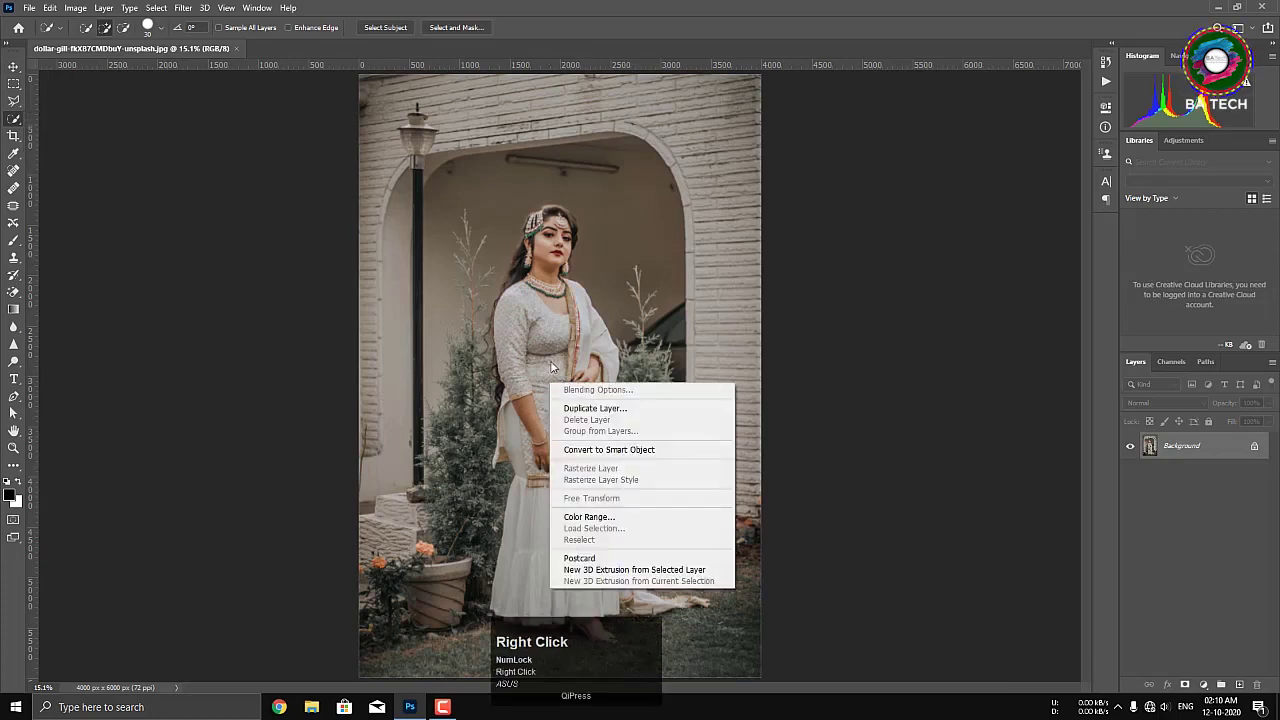
{"action": "left_click_drag", "start_coordinate": [551, 358], "coordinate": [1231, 454]}
{"action": "left_click", "coordinate": [1014, 305]}
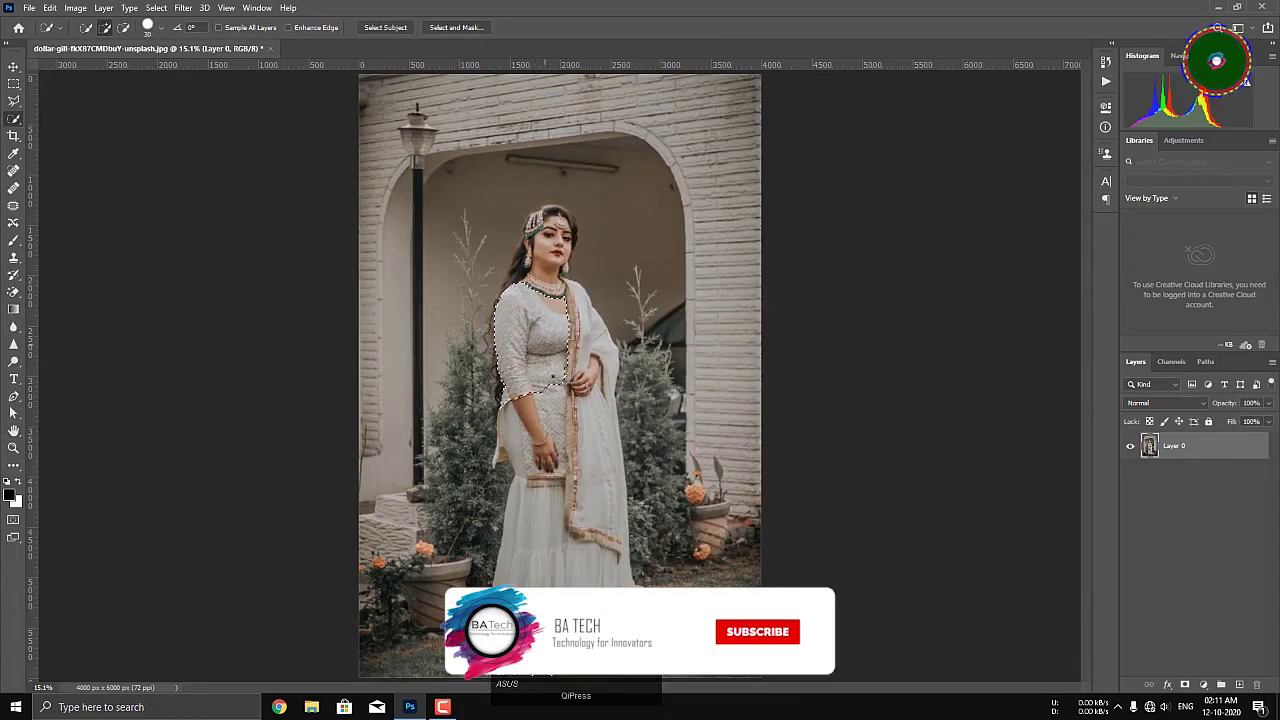
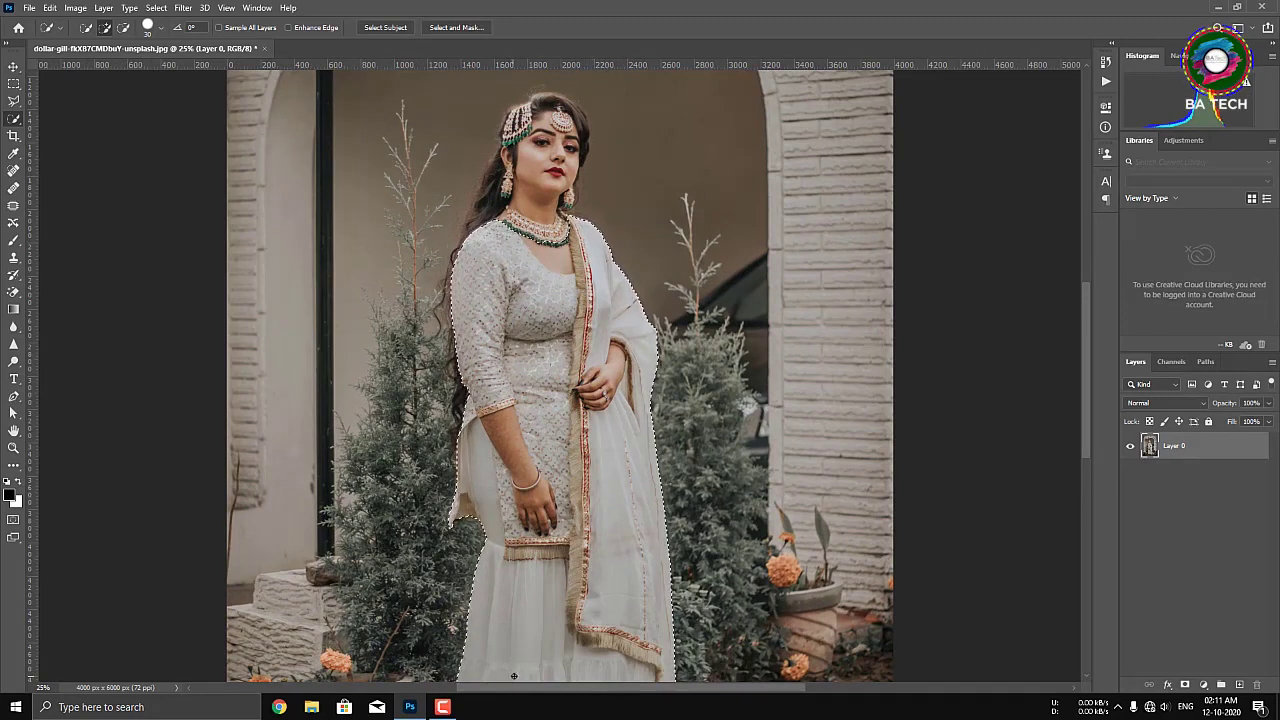
Step: Brush the selection over the whole dress and dupatta down to the hem, panning as needed
{"action": "key", "text": "space"}
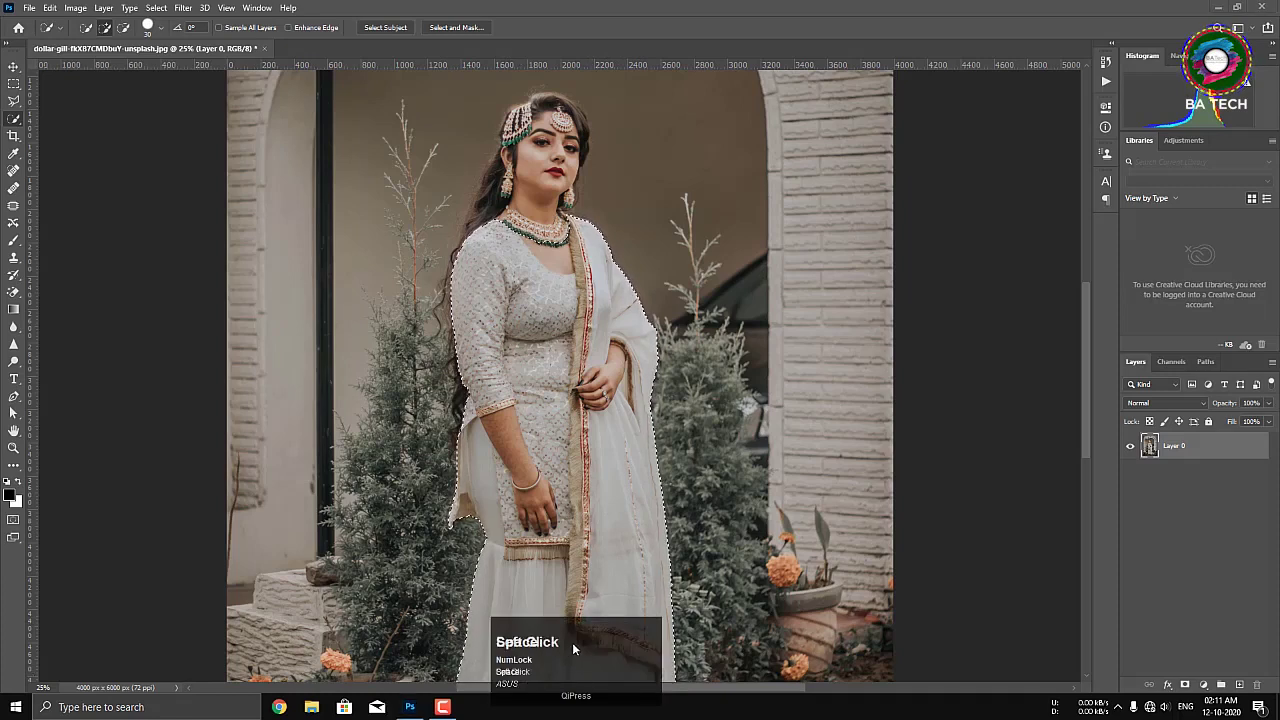
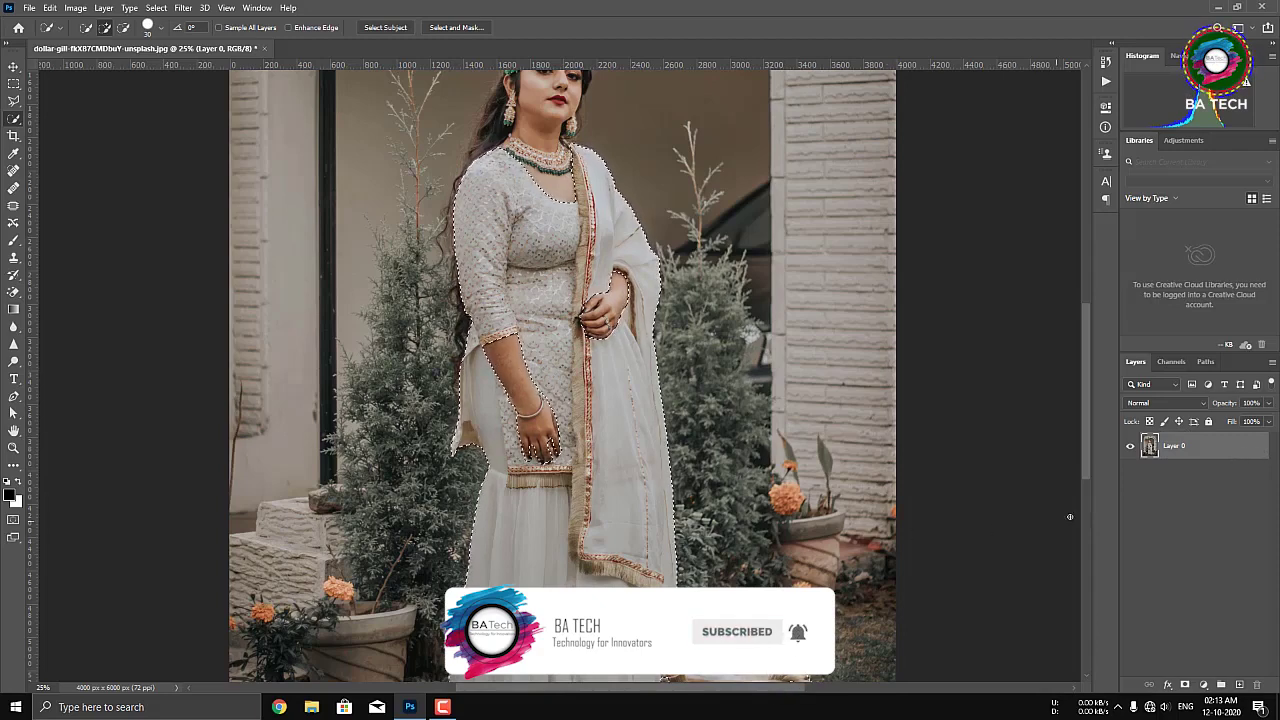
{"action": "key", "text": "space"}
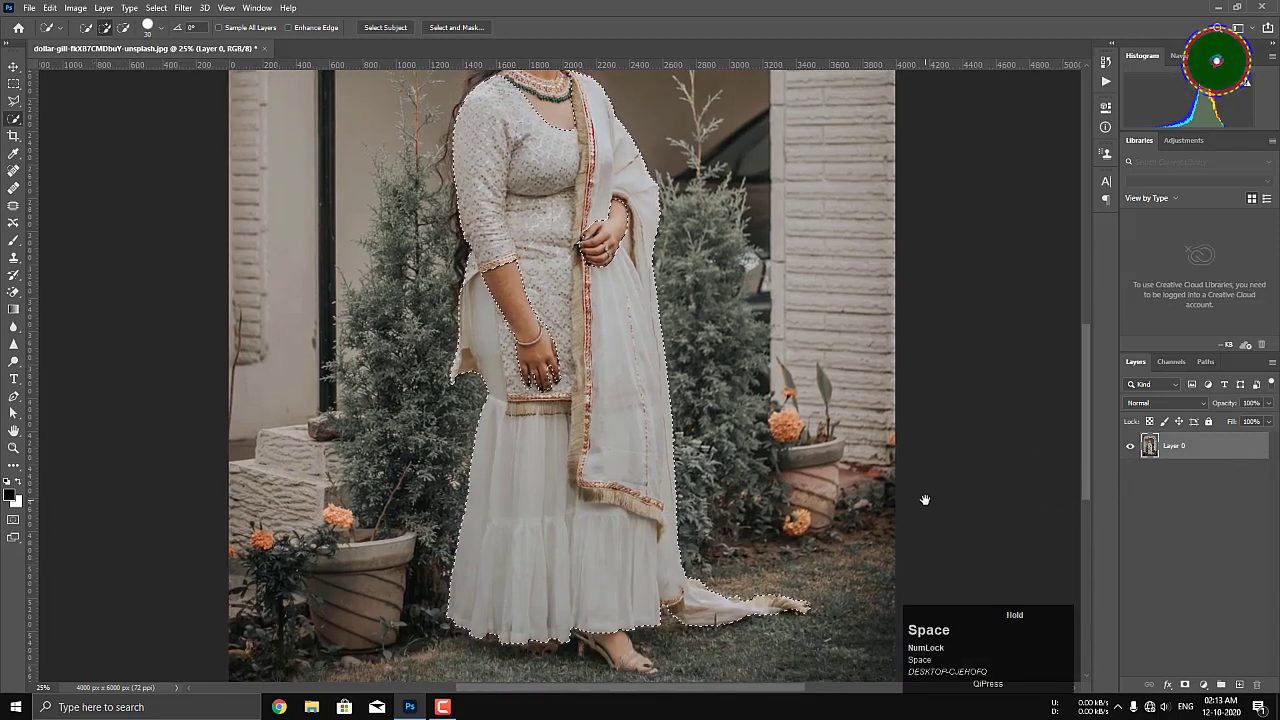
{"action": "key", "text": "space"}
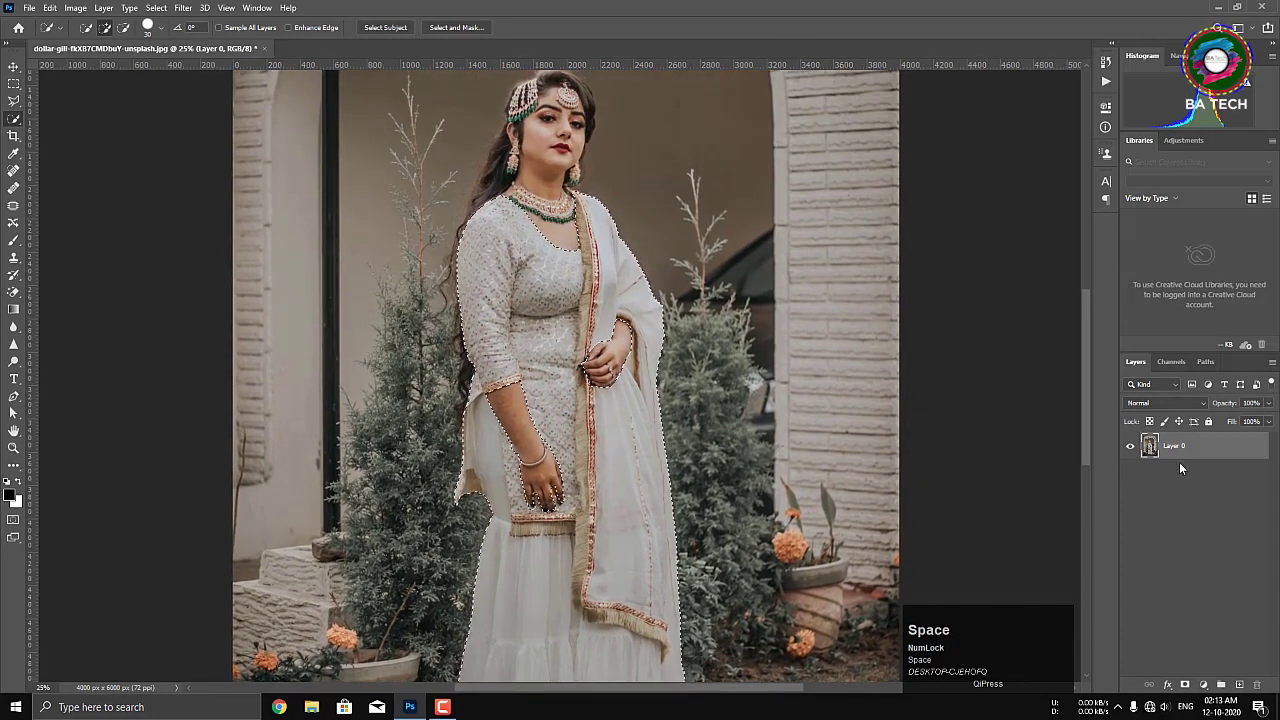
Step: Copy the selected dress to Layer 1 and add a Hue/Saturation adjustment layer above it
{"action": "key", "text": "space"}
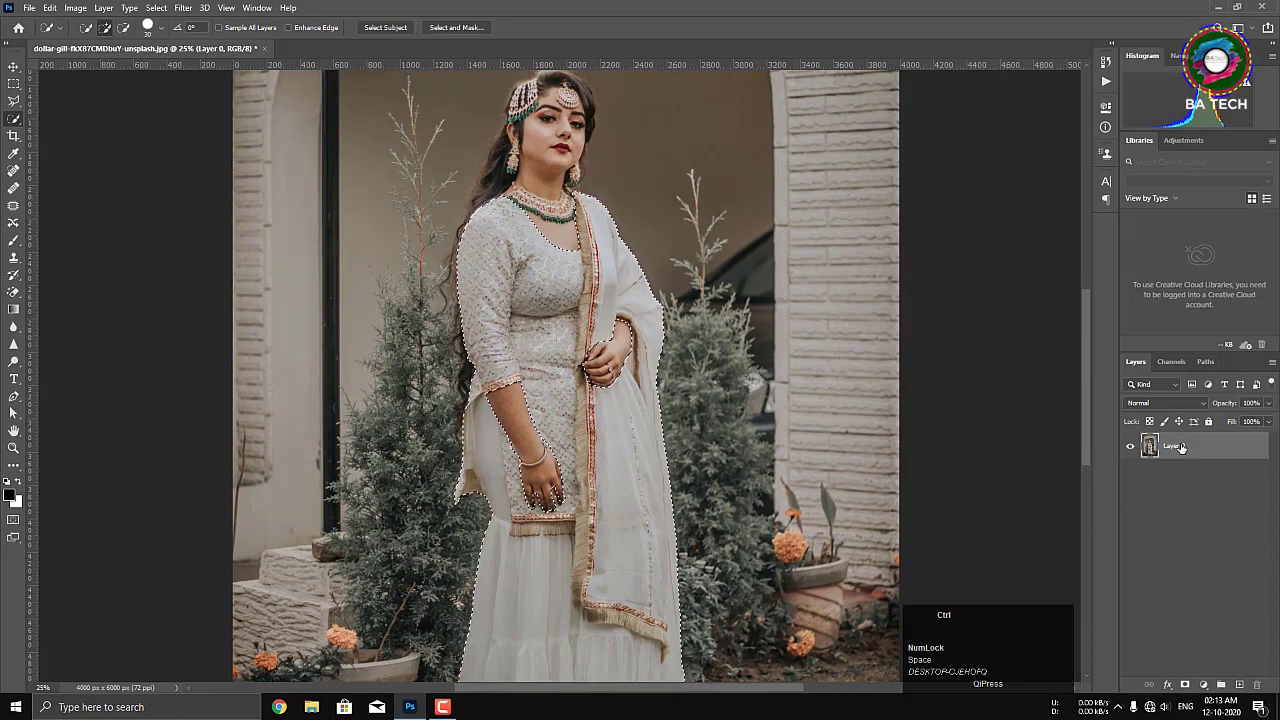
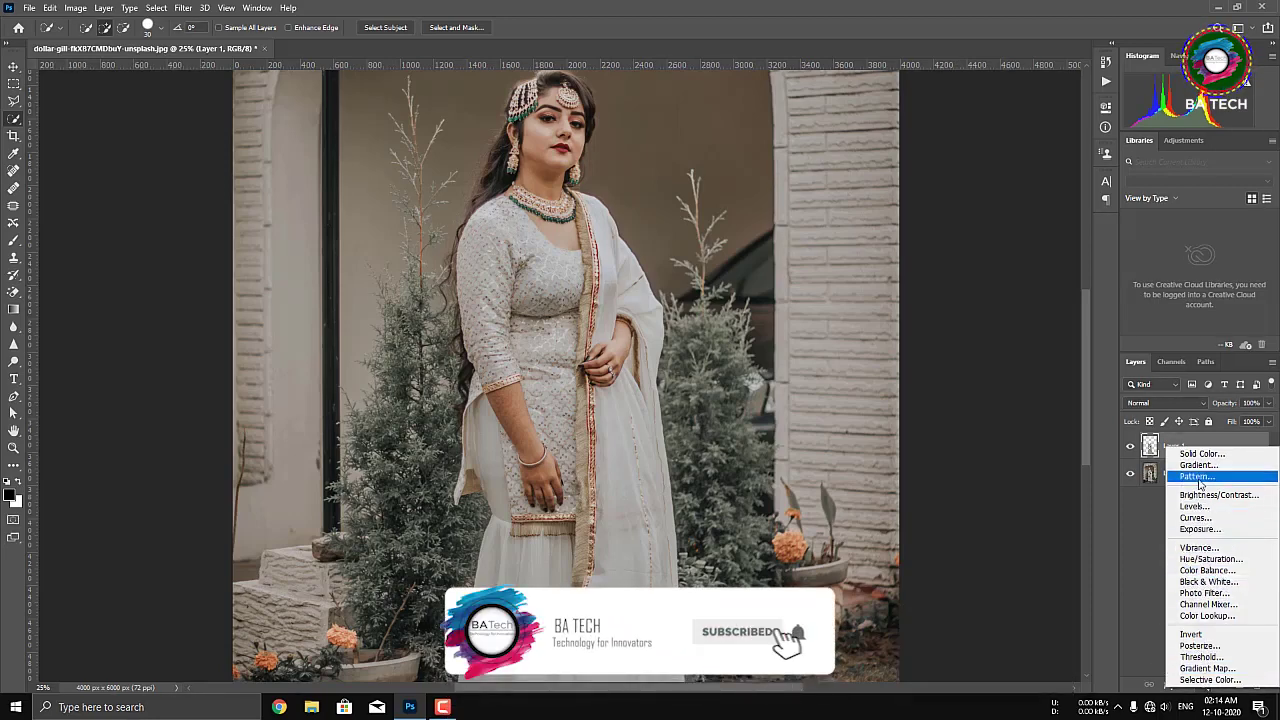
{"action": "left_click", "coordinate": [1218, 562]}
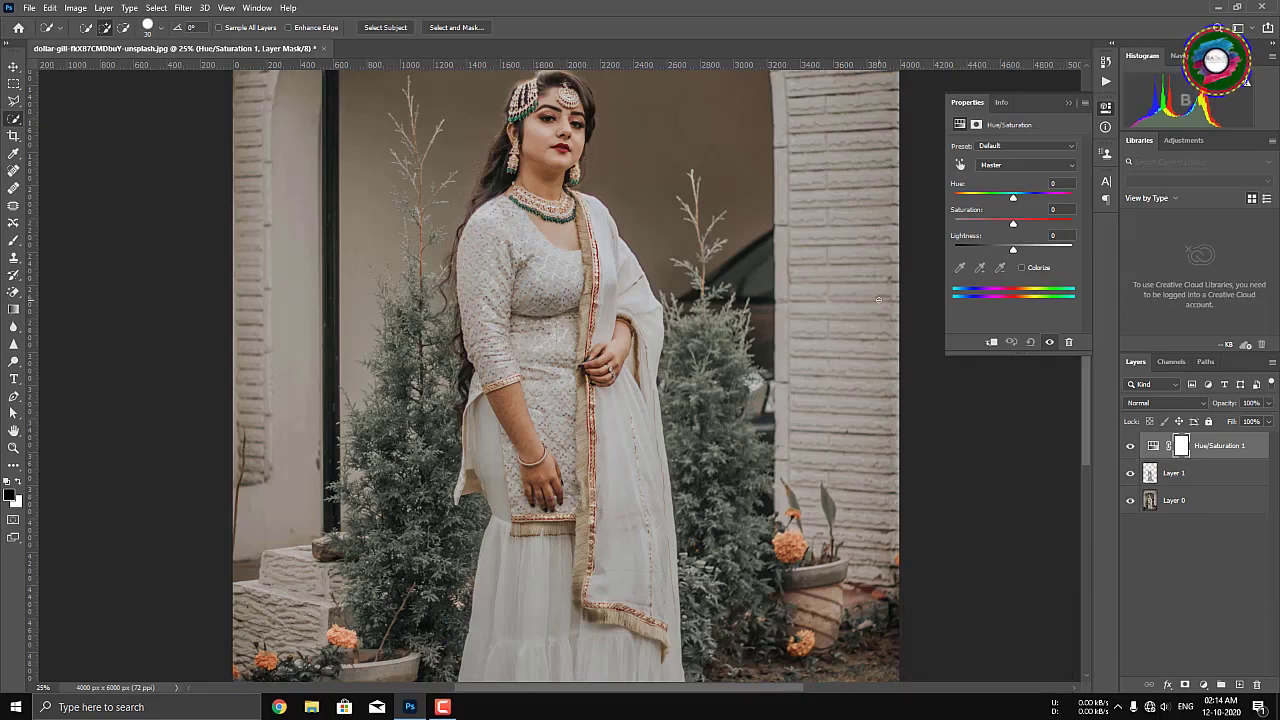
Step: Colorize clipped to the dress layer with Saturation 85 and Lightness -15 for a vivid red
{"action": "left_click", "coordinate": [1024, 274]}
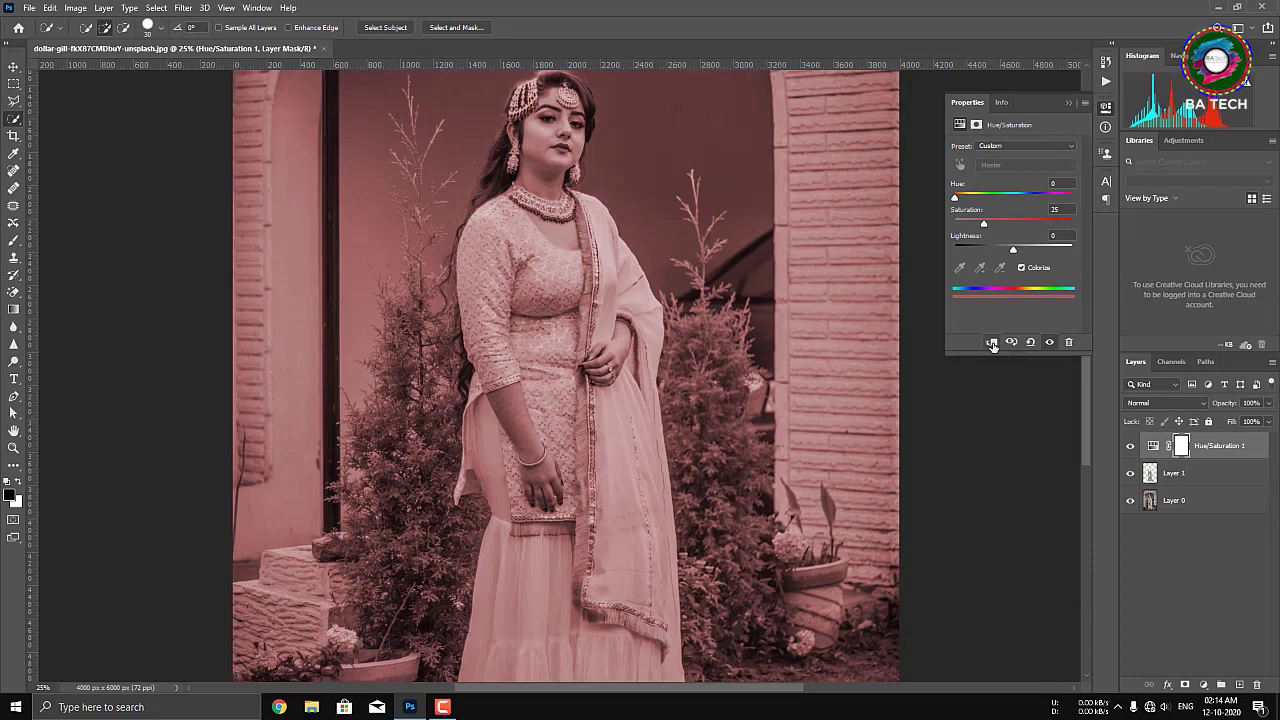
{"action": "left_click", "coordinate": [996, 347]}
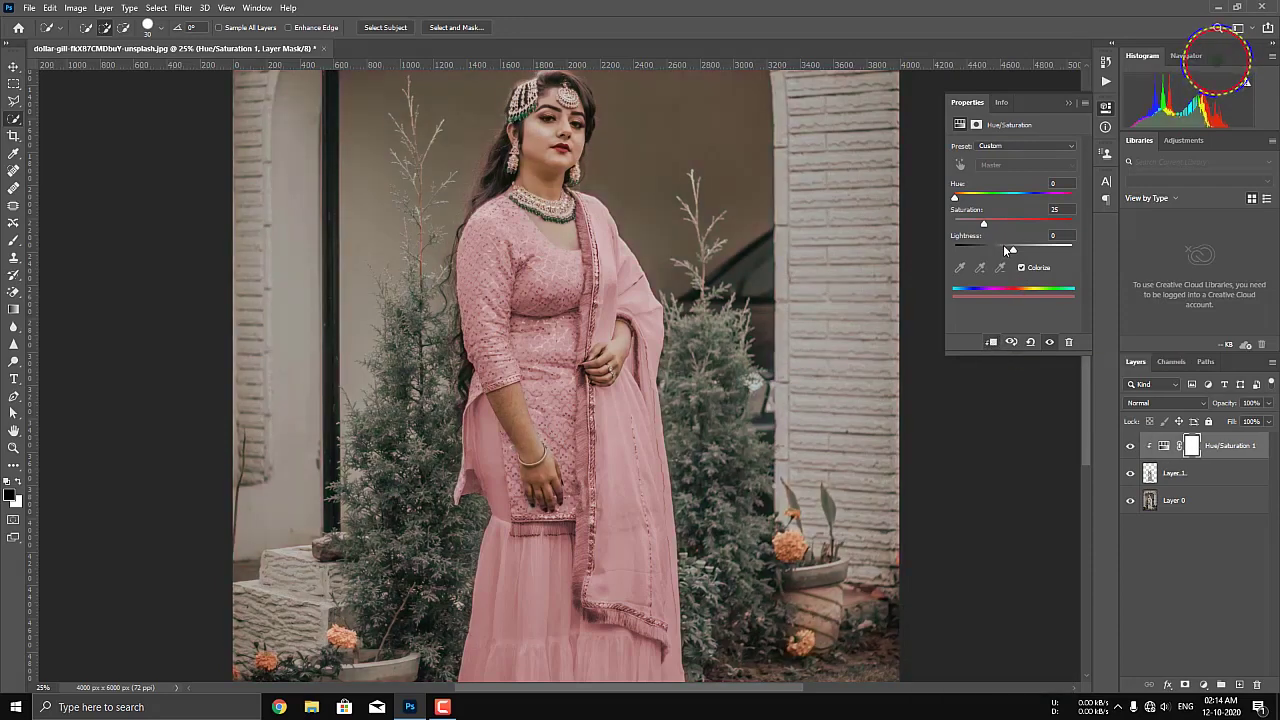
{"action": "left_click_drag", "start_coordinate": [989, 230], "coordinate": [1176, 441]}
{"action": "left_click", "coordinate": [1204, 408]}
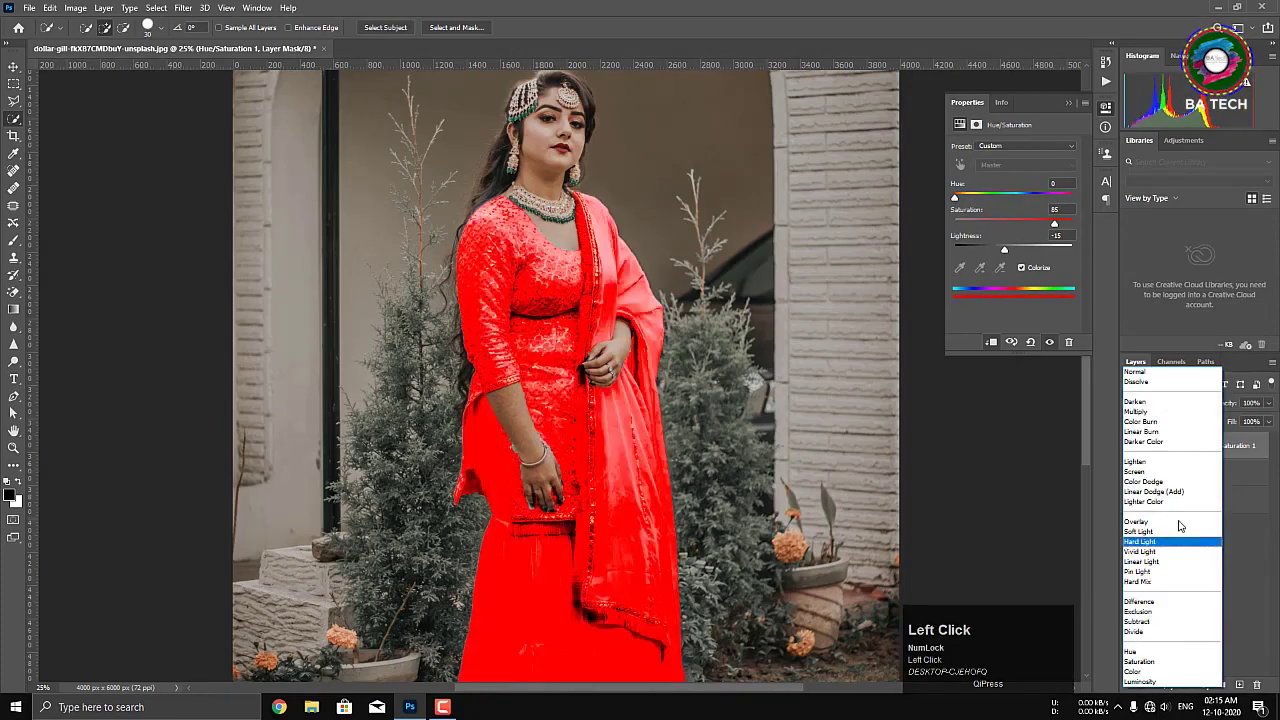
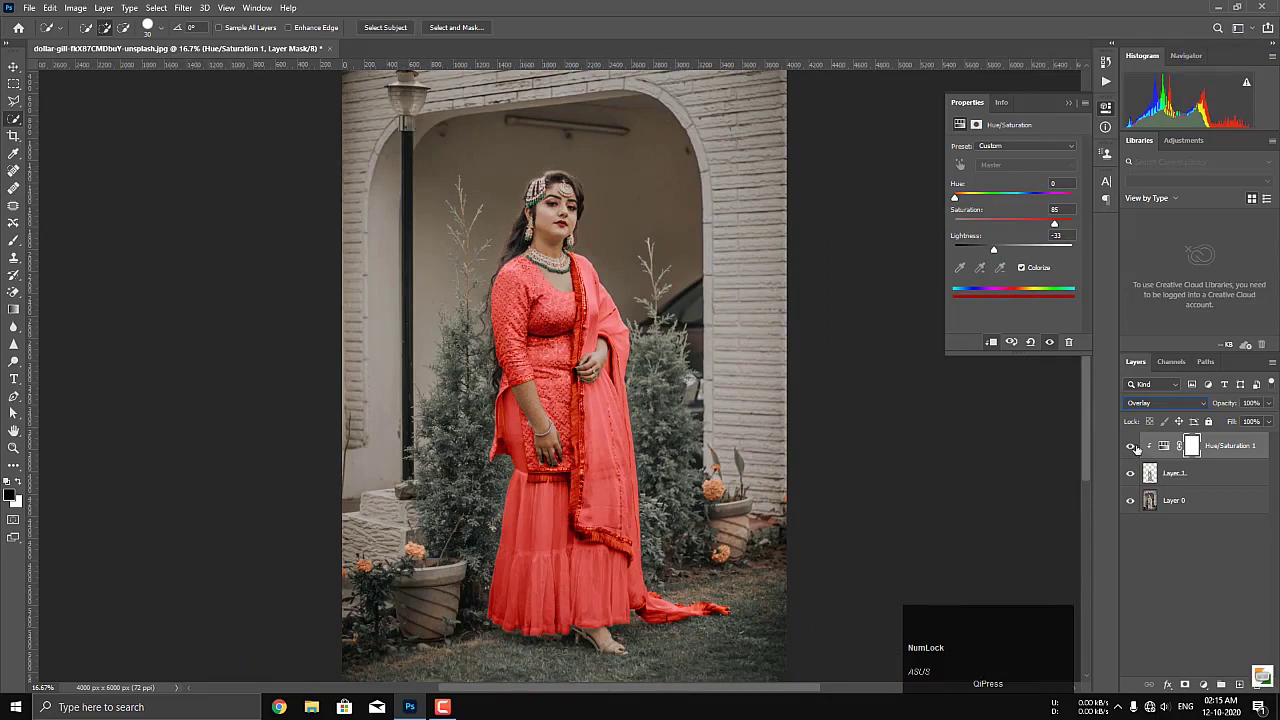
Step: Blend the tint in Overlay at Lightness -33 and hide the layer to compare with the original dress
{"action": "double_click", "coordinate": [1135, 449]}
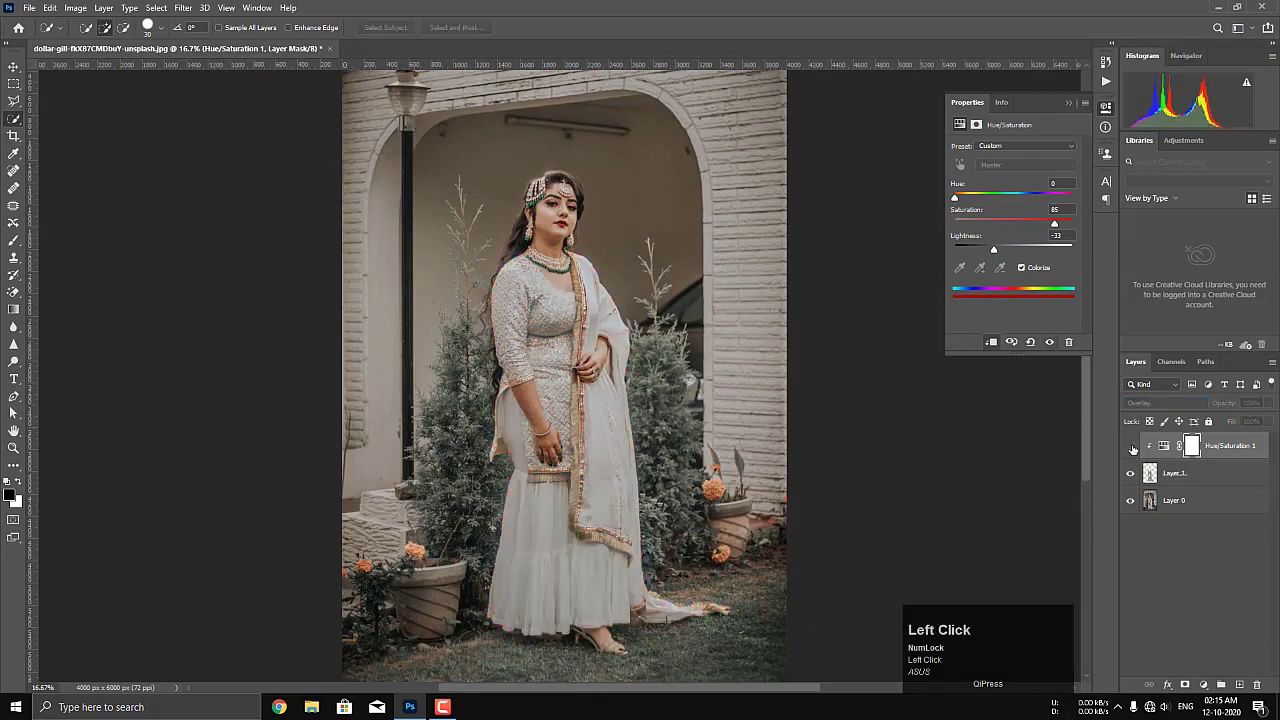